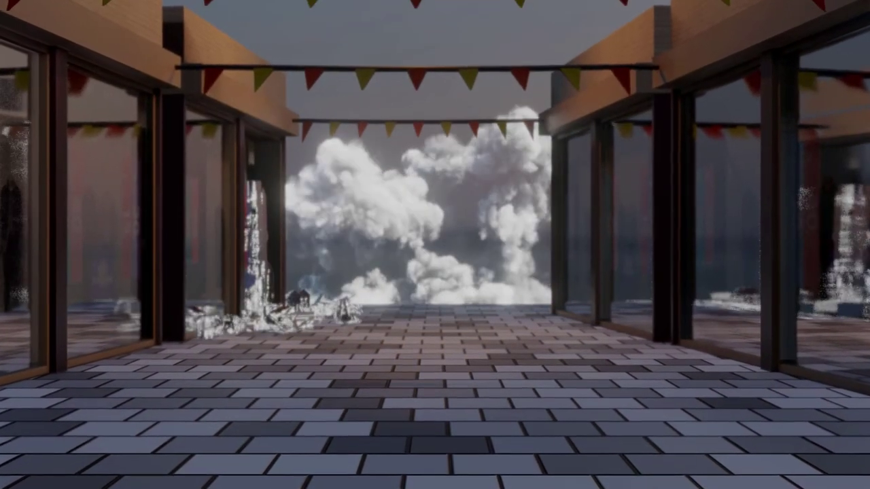
Delete the default cube and add a new plane viewed from the front
left_click(648, 36)
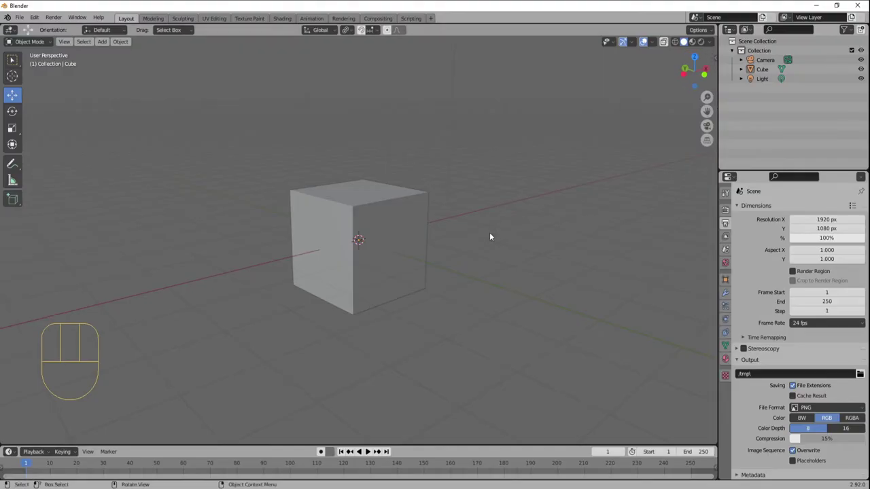
left_click(406, 208)
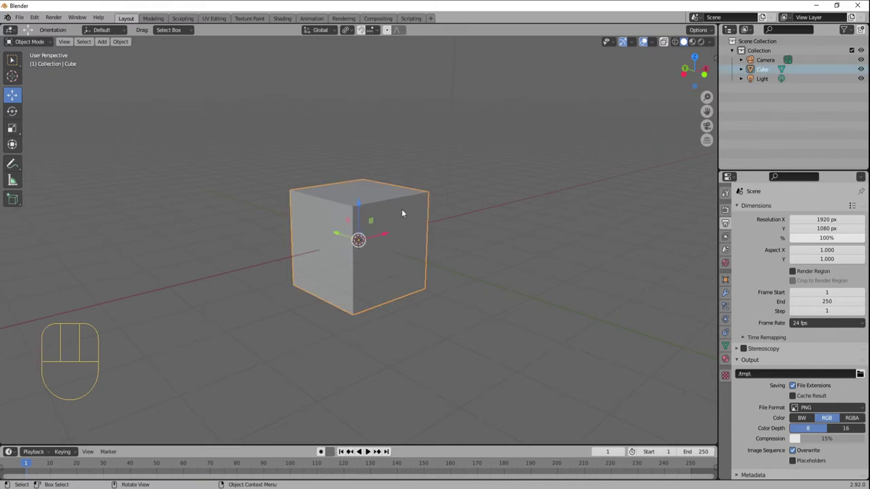
key("Delete")
key("KP_1")
key("shift+a")
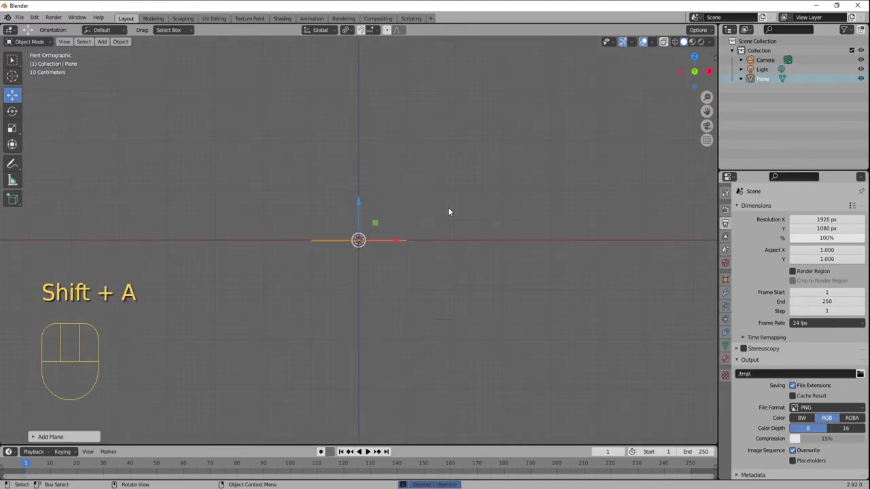
Rotate the plane 90° on X to stand upright and raise its bottom edge to the ground line
key("r")
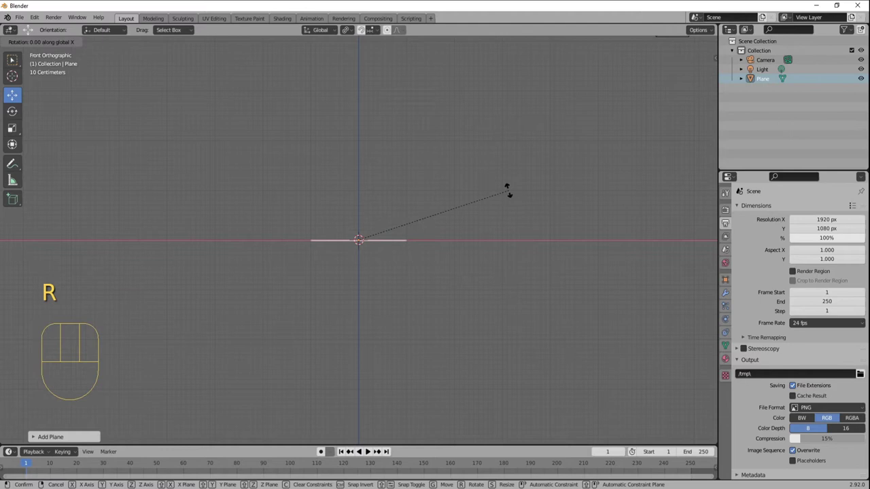
key("s")
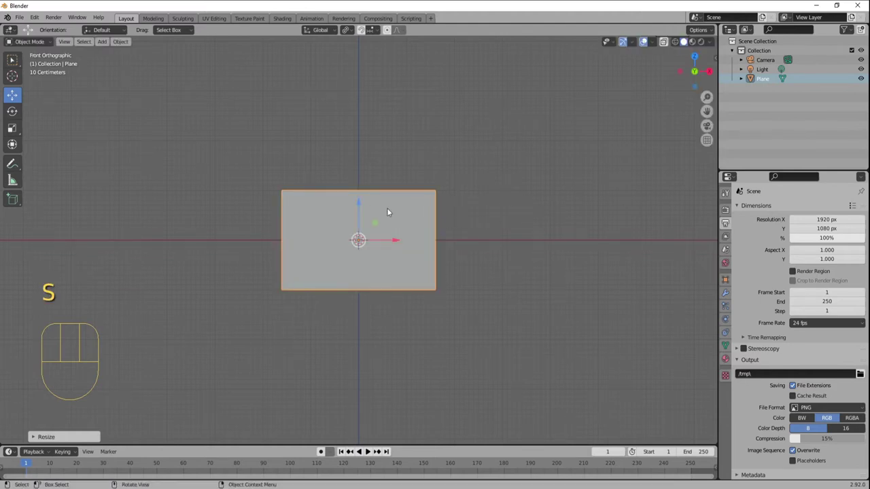
left_click_drag(361, 210, 373, 158)
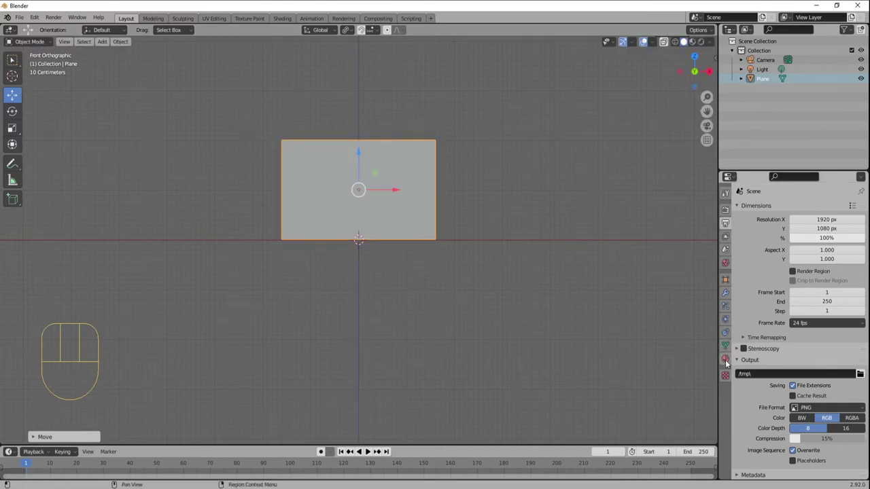
Bring up the plane's Material Properties, ready for a new material
left_click(731, 360)
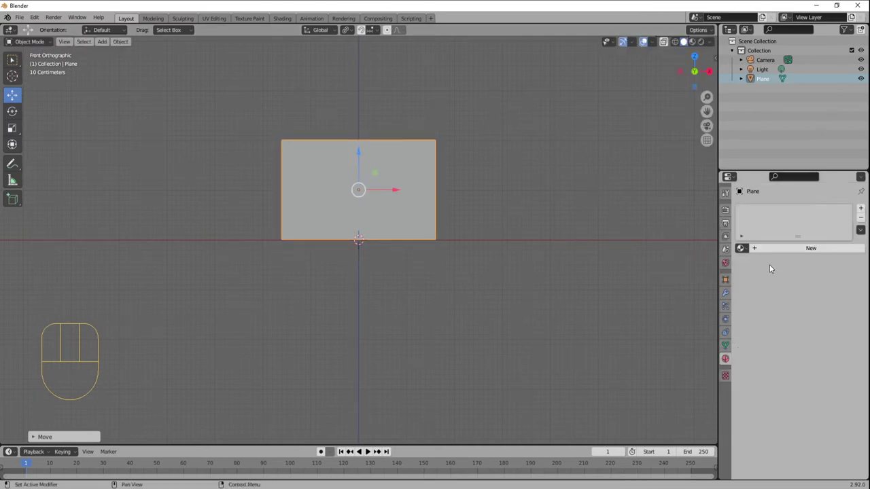
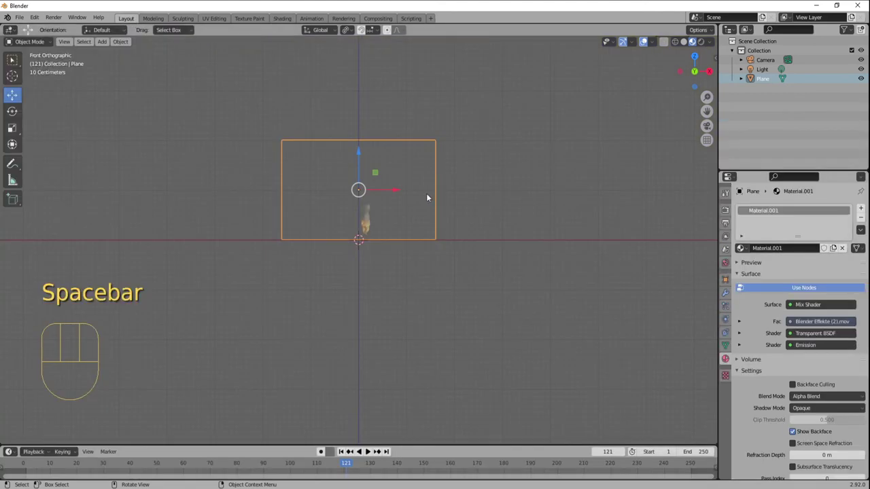
Rewind to the first frame, enlarge the plane, and play then pause the fire video
left_click_drag(350, 450, 397, 322)
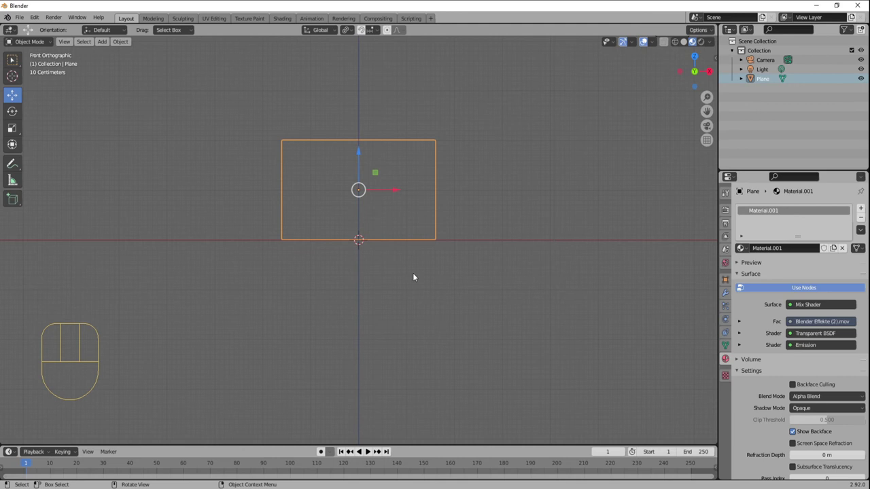
key("s")
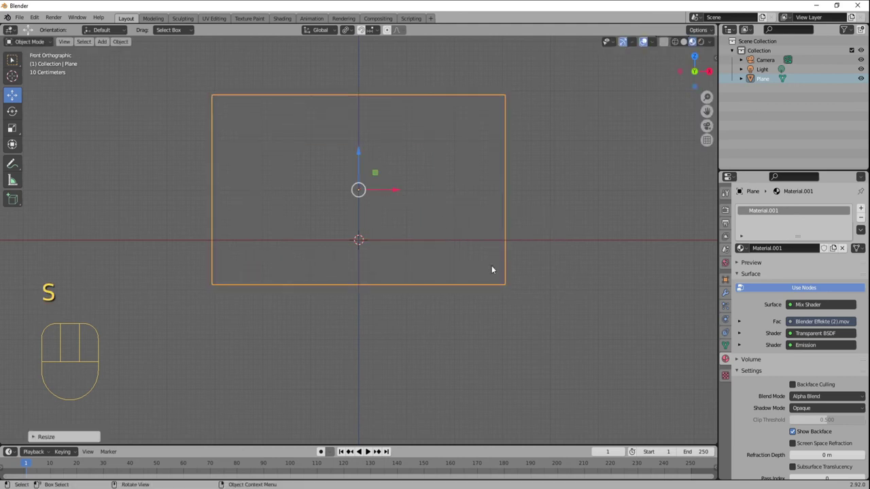
key("space")
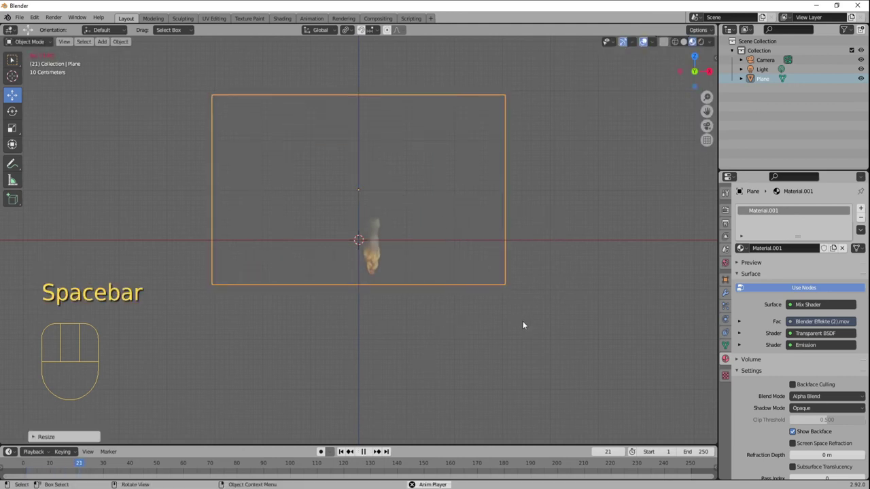
key("space")
Orbit to view the plane in perspective, then return to the front view
left_click_drag(539, 241, 421, 248)
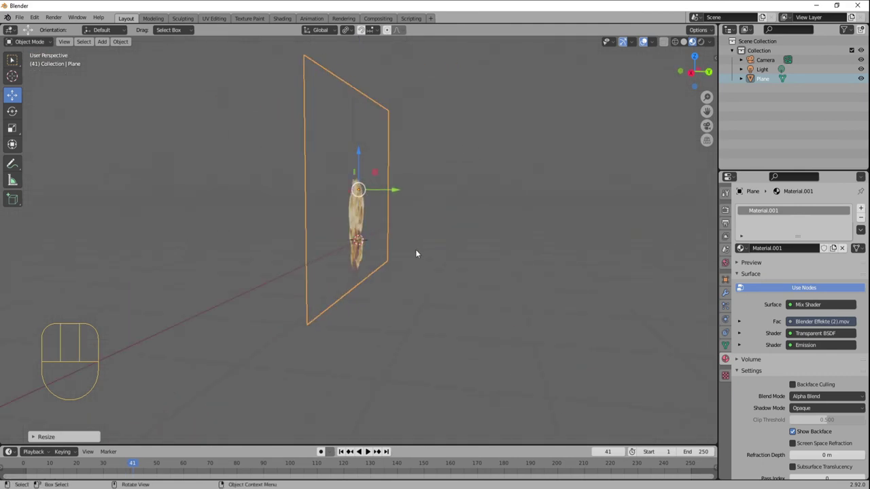
key("KP_1")
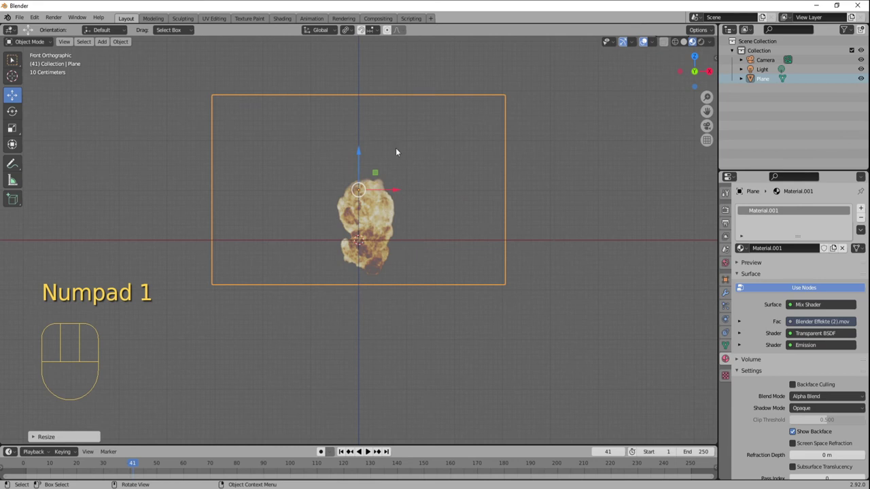